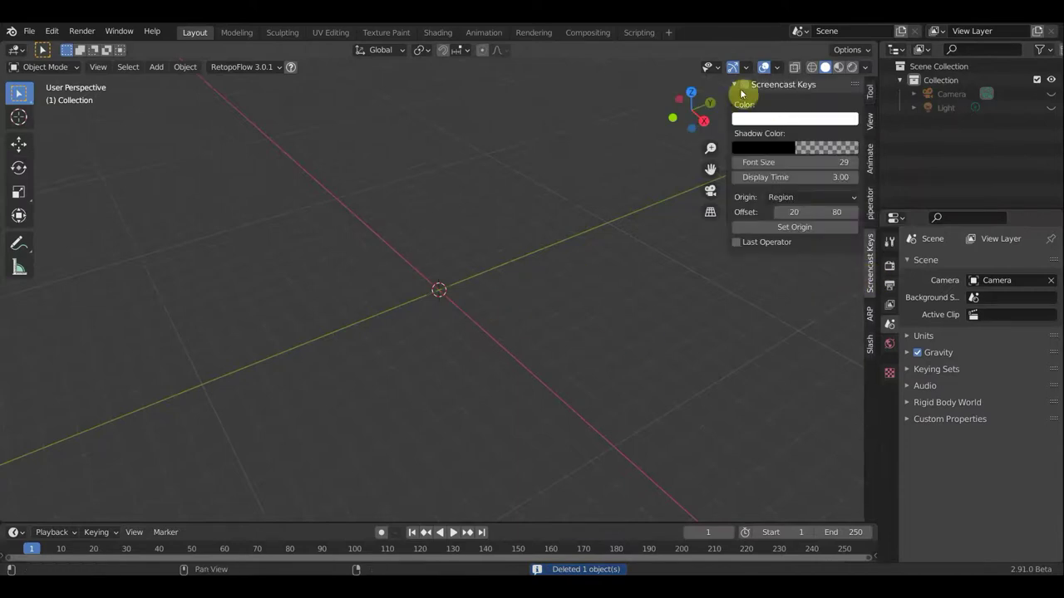
Delete the default cube, hide the sidebar and switch to front orthographic view
left_click(21, 95)
key("n")
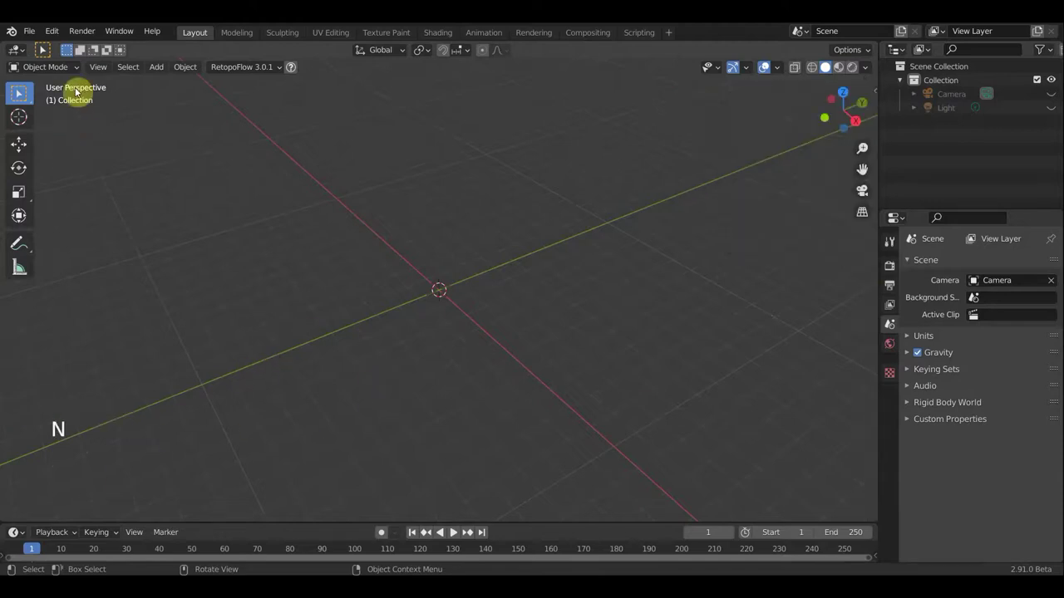
key("KP_1")
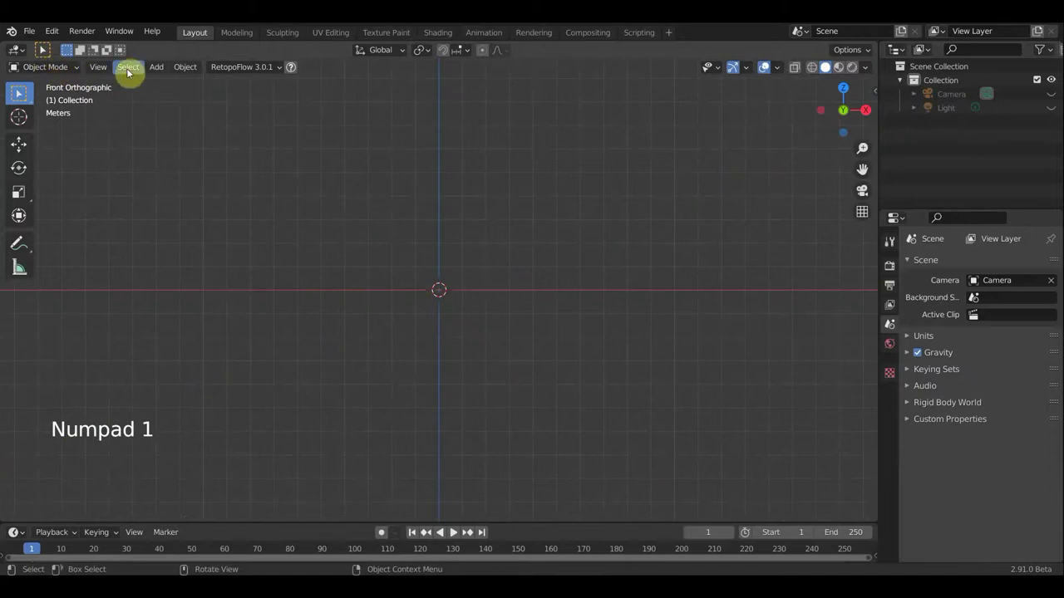
Add a plane mesh and look straight down on it from the top
left_click(164, 70)
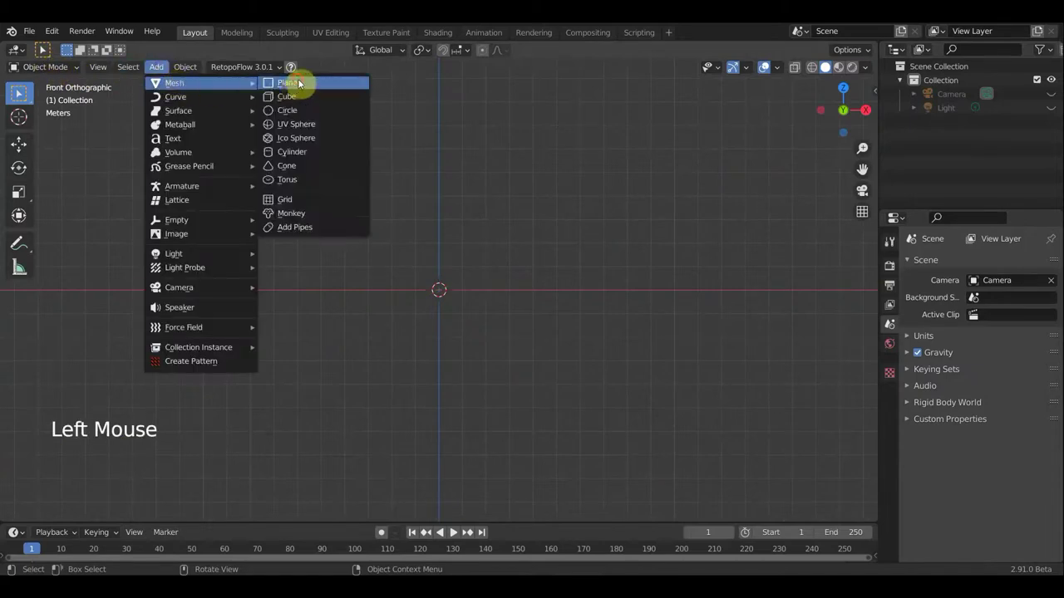
middle_click(495, 315)
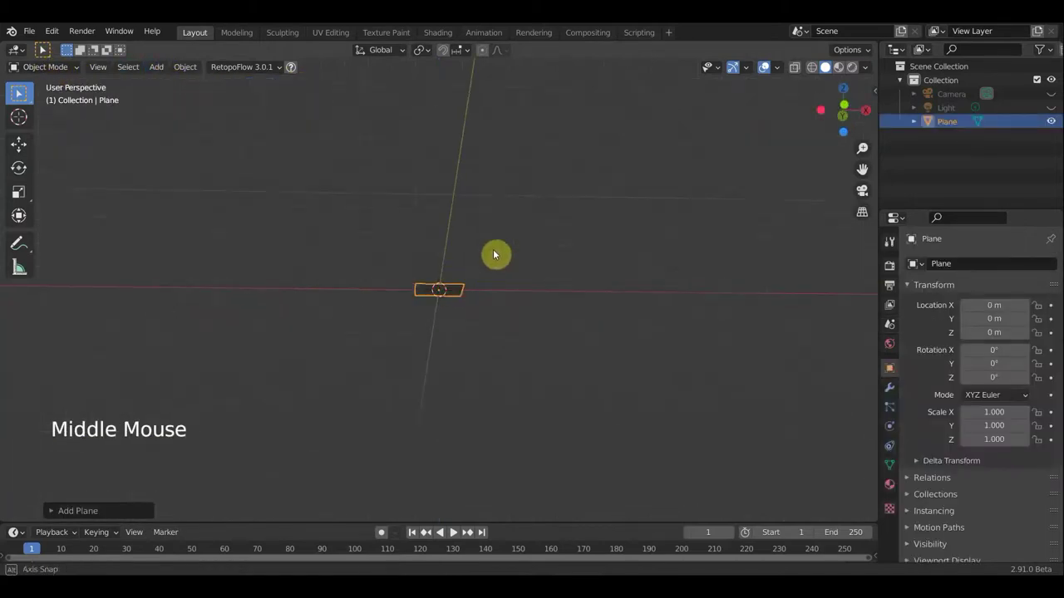
key("KP_7")
scroll("up", 3)
scroll("down", 3)
scroll("down", 3)
Scale the plane along Y to about 1.72 for a tall card proportion
left_click(27, 222)
left_click(442, 244)
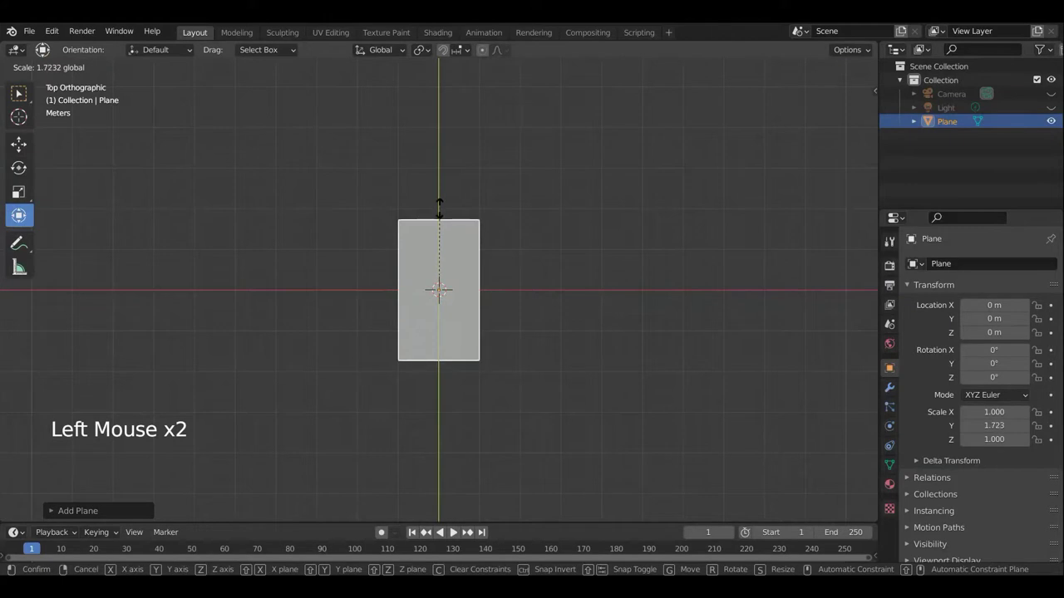
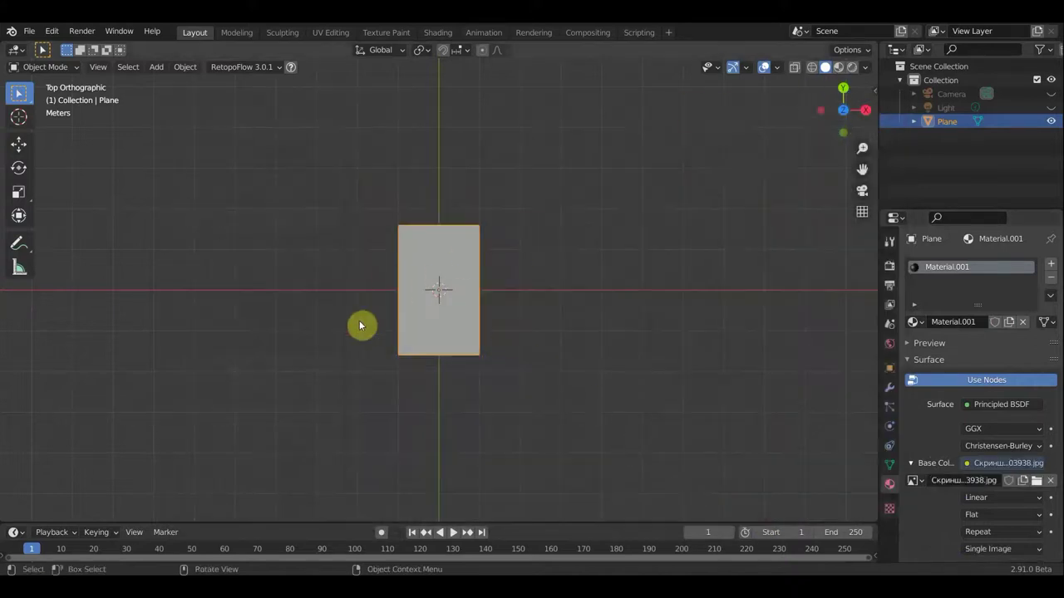
Give the plane a new material with an Image Texture base colour from the card screenshot JPG
scroll("up", 3)
Adjust viewport shading so the card's material texture shows in the 3D view
left_click(873, 74)
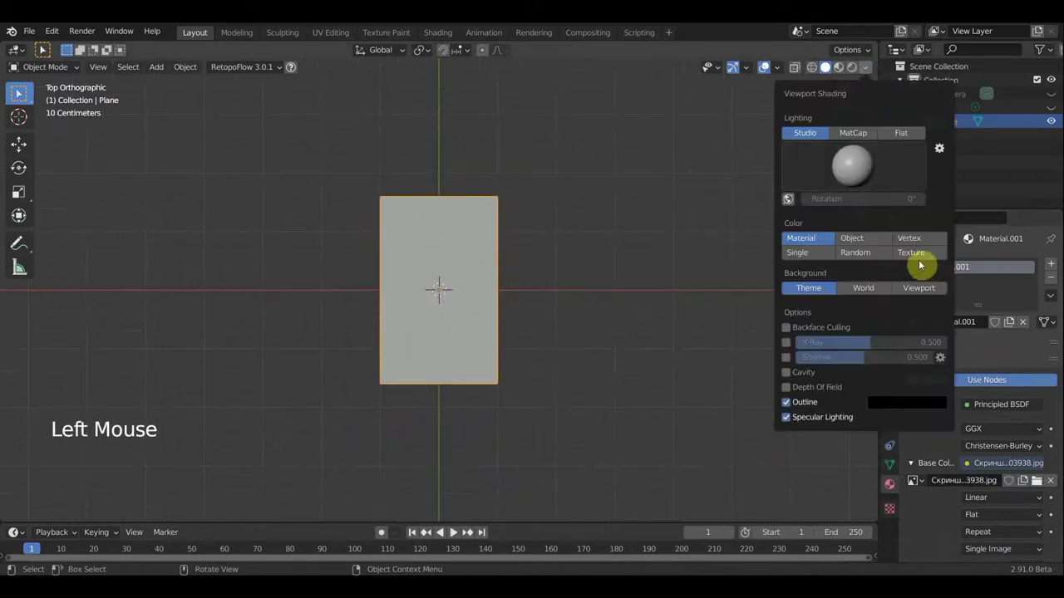
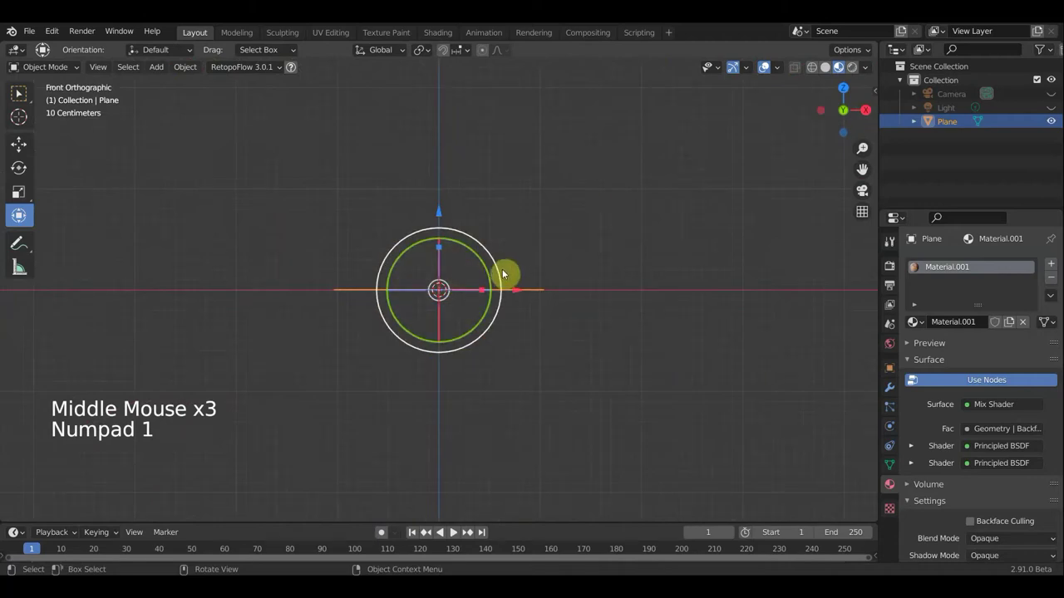
Rotate the card 90° twice, checking from the right view, so it stands upright
left_click(503, 273)
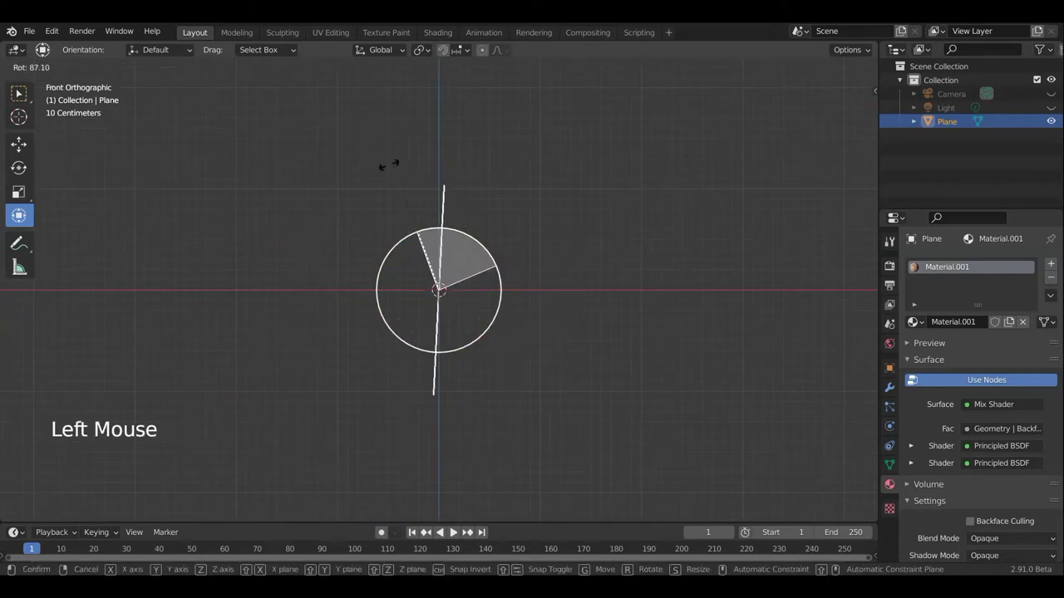
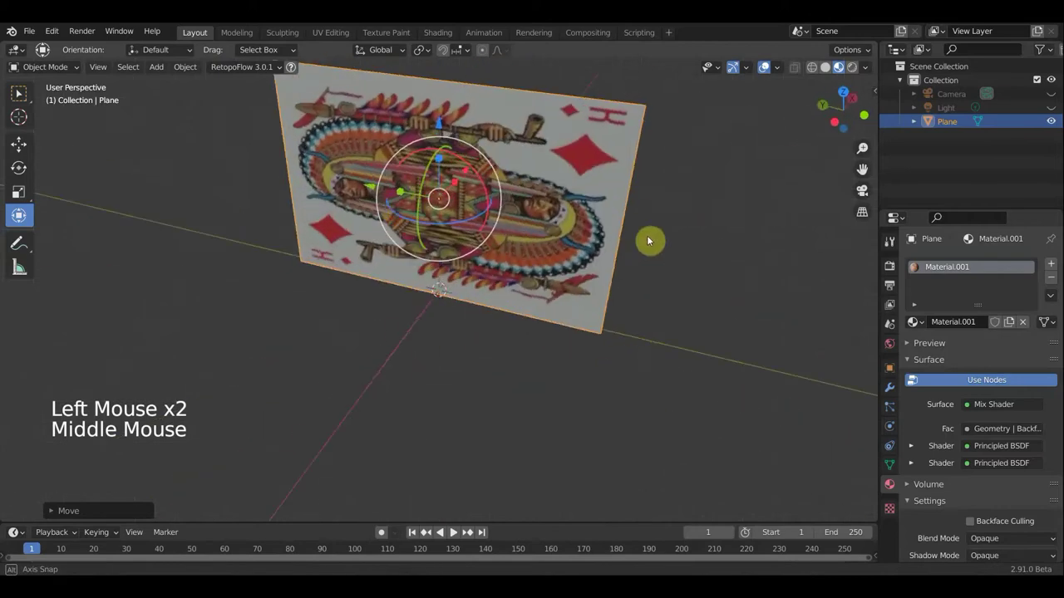
key("KP_3")
scroll("down", 3)
left_click(492, 208)
scroll("down", 3)
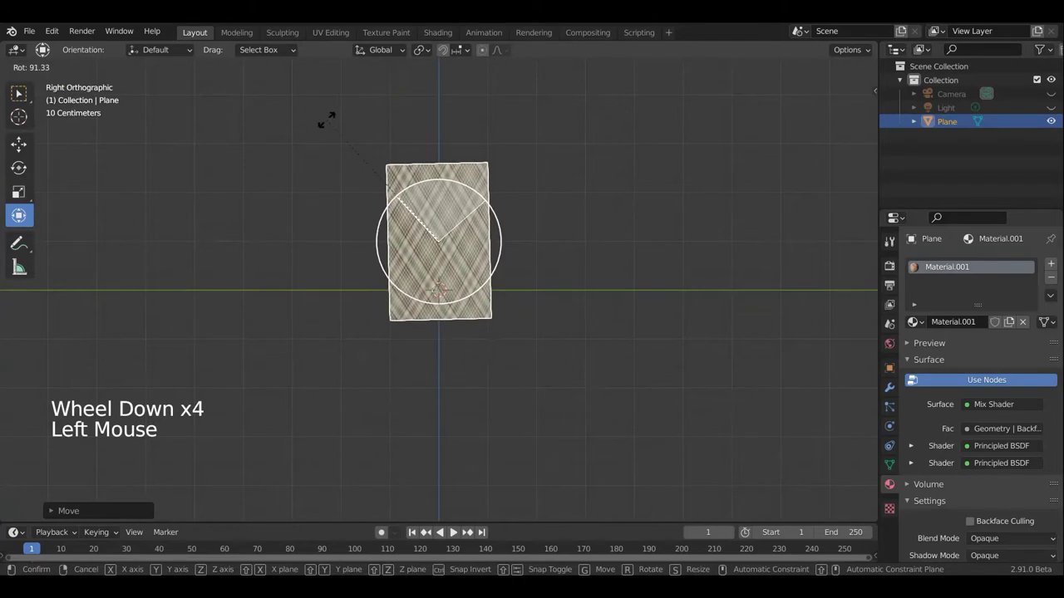